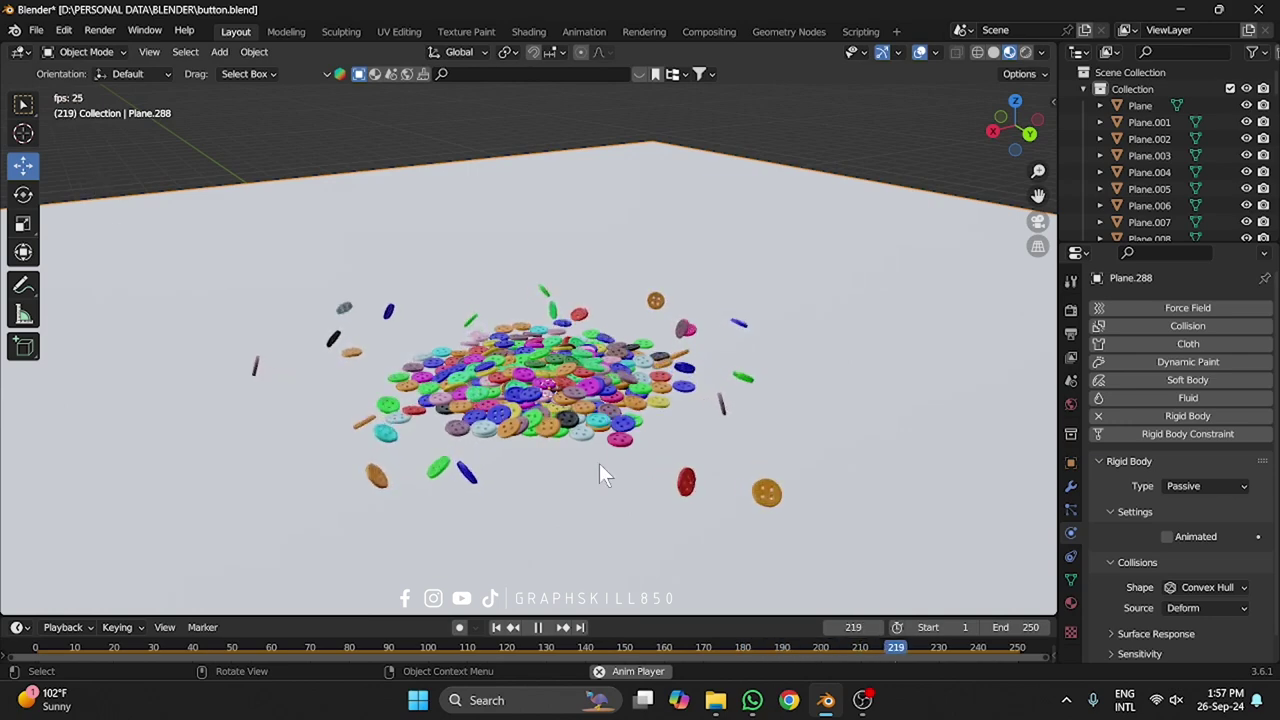
Step: Start a fresh plane in top orthographic view and begin editing its mesh
{"action": "left_click", "coordinate": [672, 345]}
{"action": "scroll", "scroll_direction": "up", "scroll_amount": 3}
{"action": "key", "text": "7"}
{"action": "middle_click", "coordinate": [684, 292]}
{"action": "key", "text": "Tab"}
{"action": "scroll", "scroll_direction": "up", "scroll_amount": 3}
Step: Scale the four selected 2x2 face groups inward to mark the hole positions
{"action": "middle_click", "coordinate": [786, 345]}
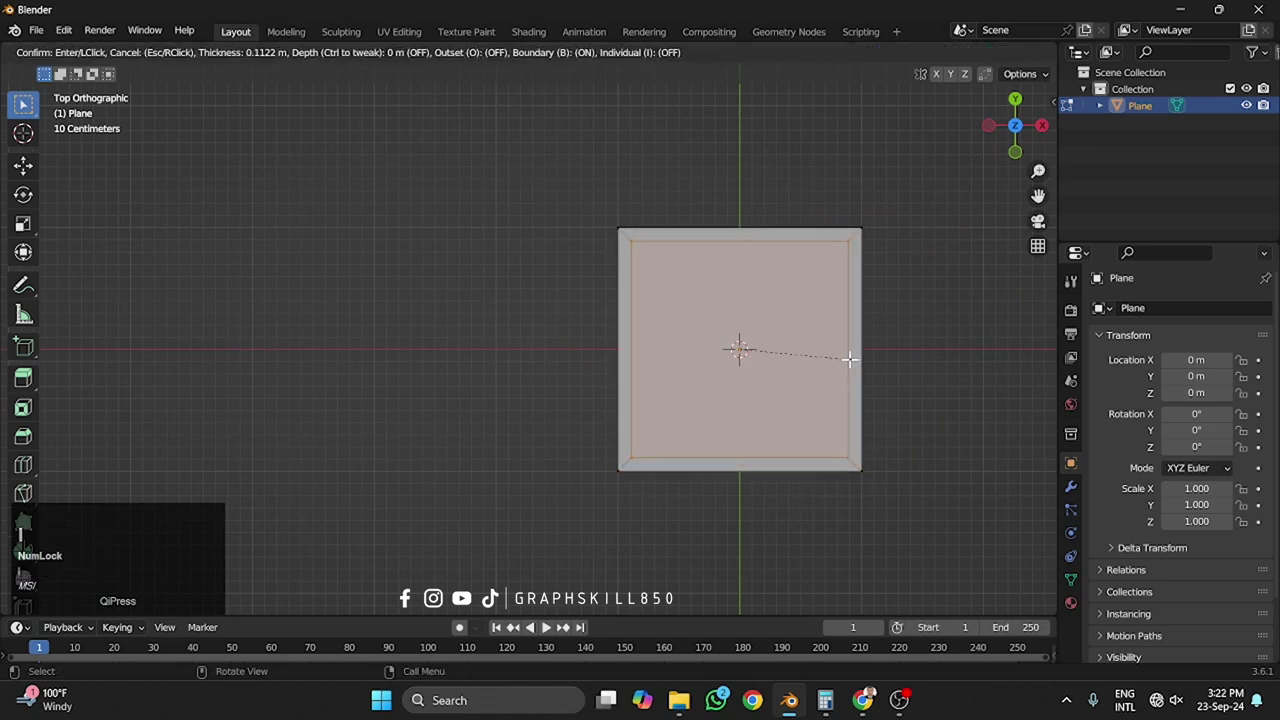
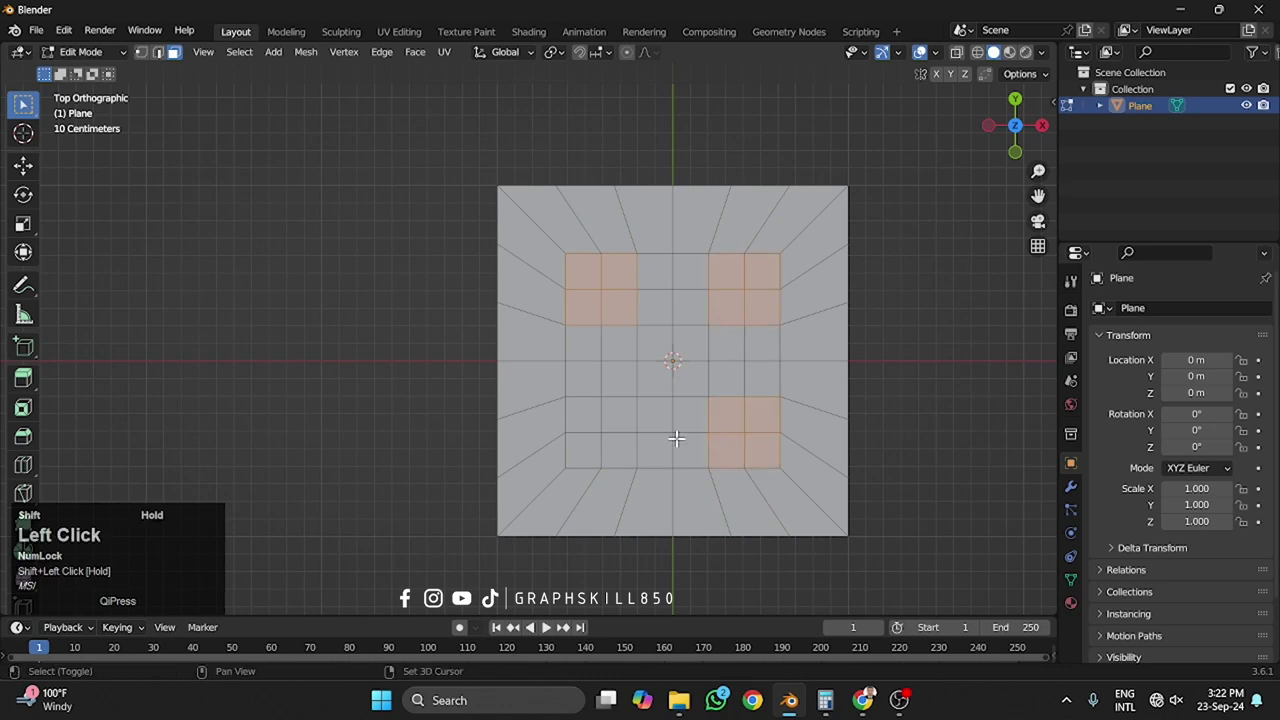
{"action": "key", "text": "s"}
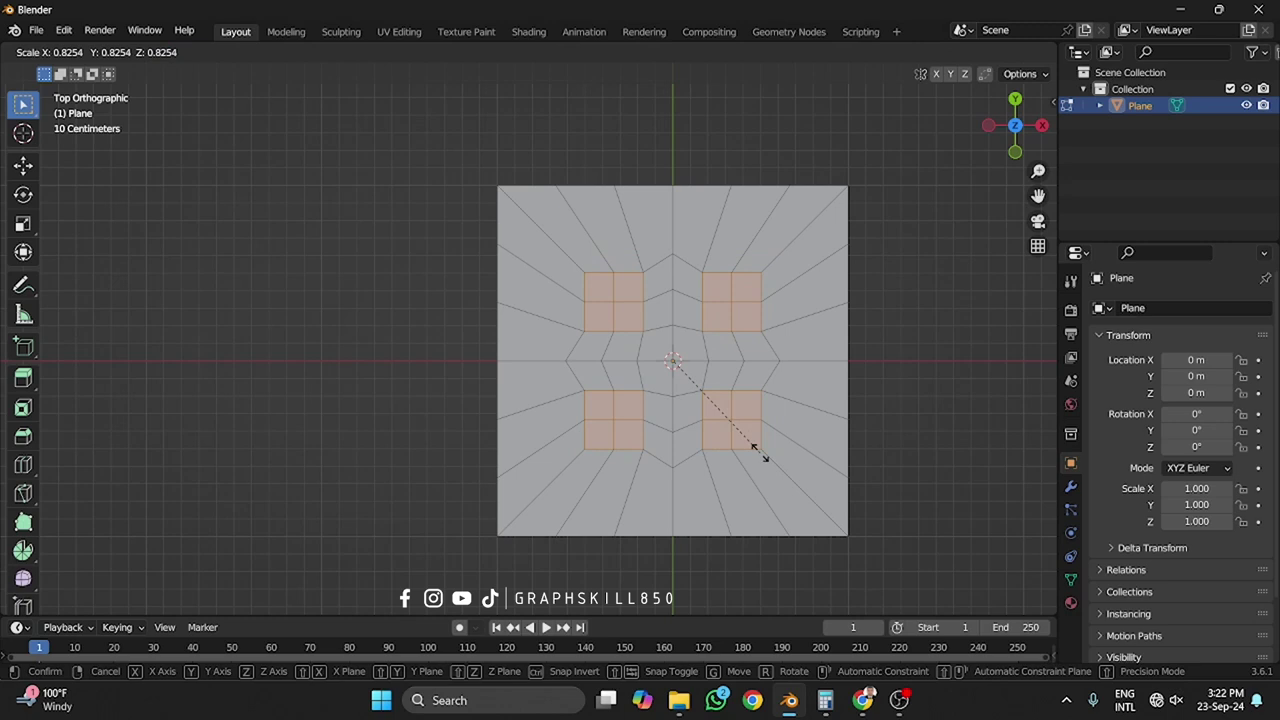
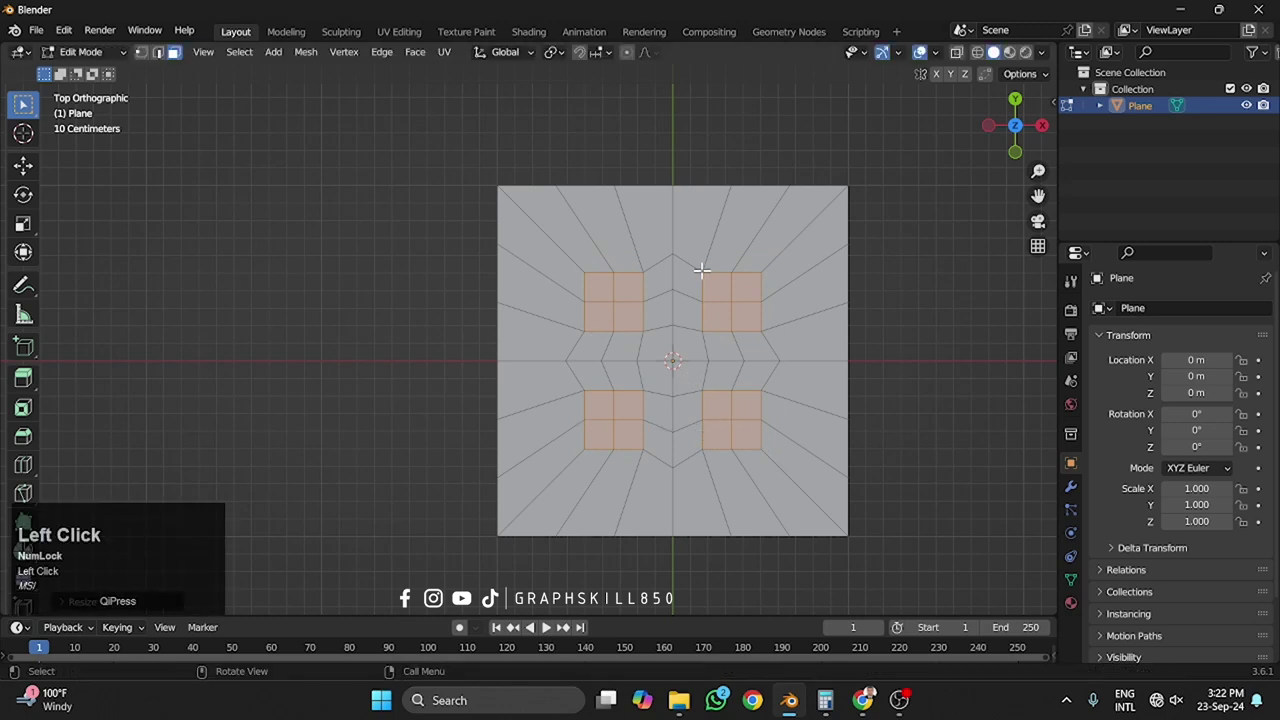
{"action": "key", "text": "ctrl+shift+z"}
Step: Round the four hole patches into circles with LoopTools and inset a ring around each
{"action": "right_click", "coordinate": [739, 287]}
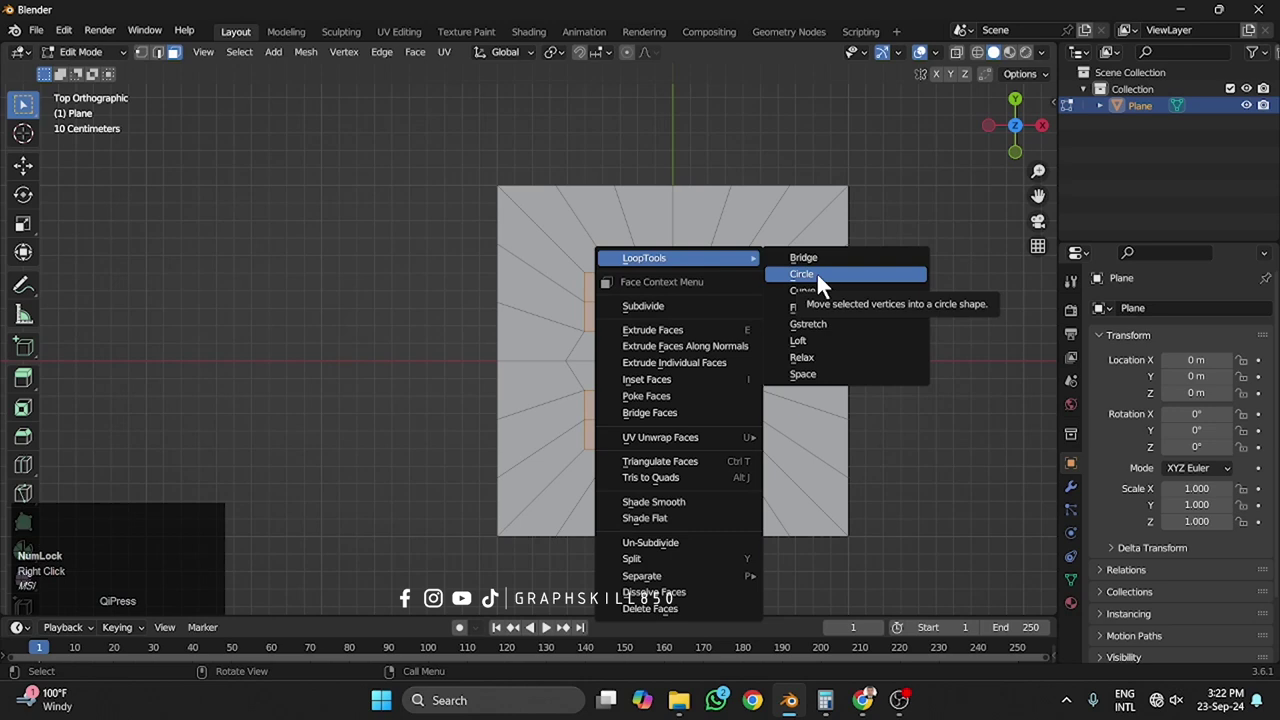
{"action": "right_click", "coordinate": [793, 286]}
{"action": "left_click", "coordinate": [793, 286]}
{"action": "key", "text": "i"}
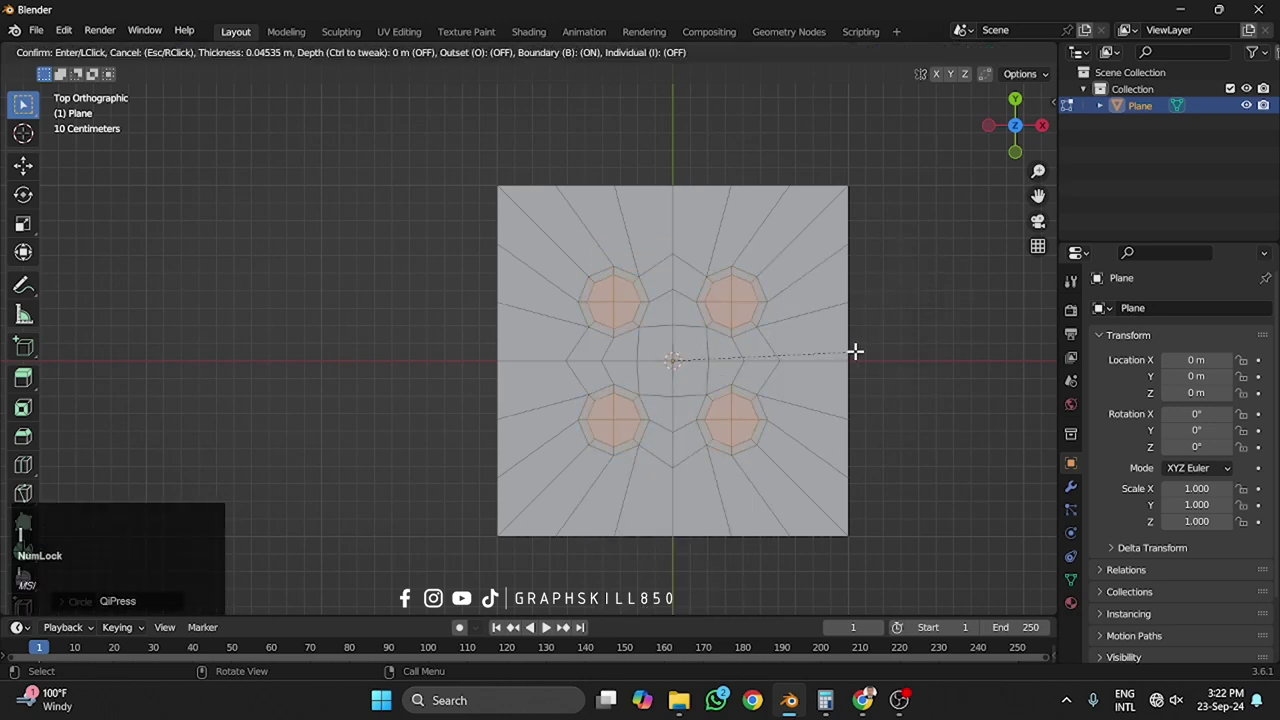
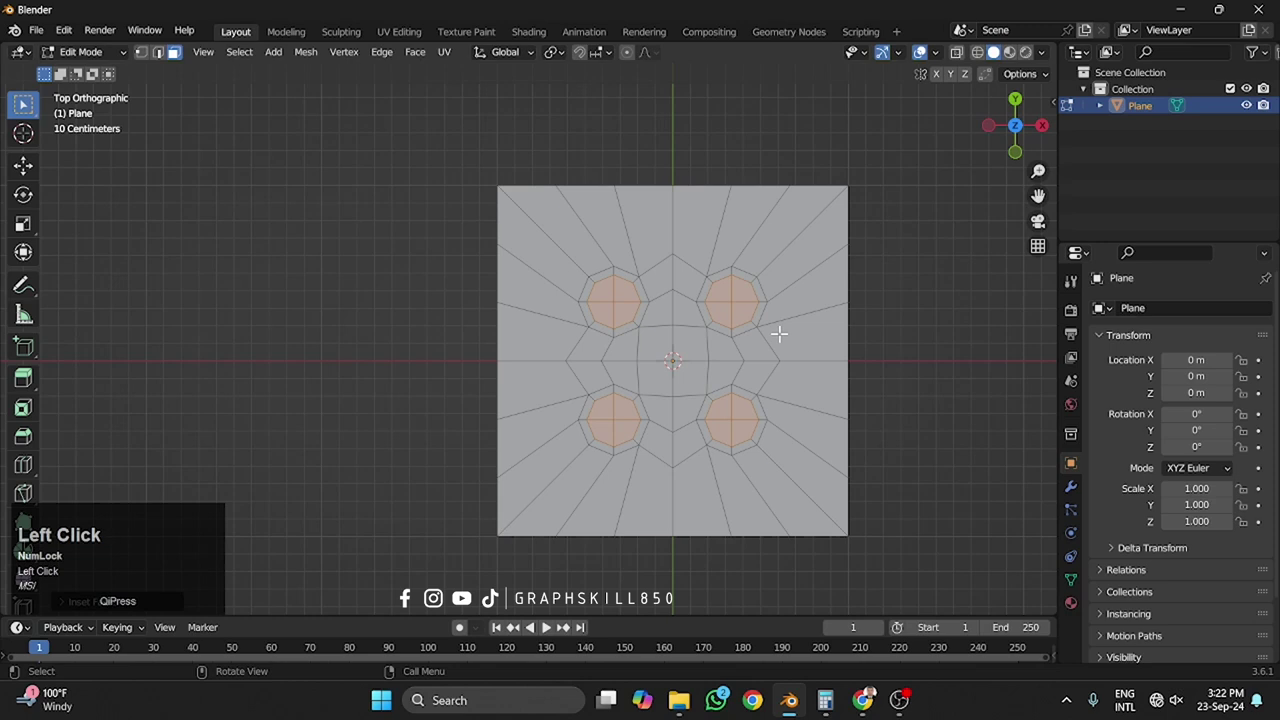
Step: Select the whole mesh and reshape the plane's outline into a circle with LoopTools
{"action": "key", "text": "a"}
{"action": "right_click", "coordinate": [789, 245]}
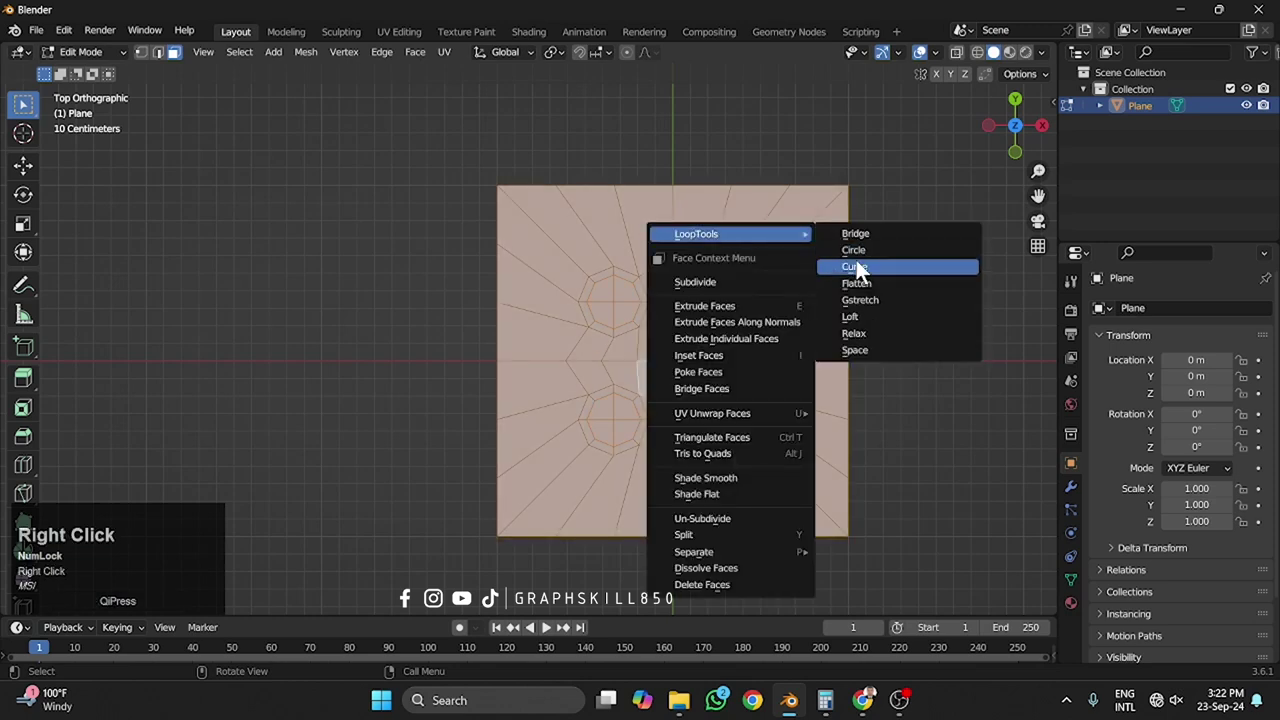
{"action": "left_click", "coordinate": [862, 262]}
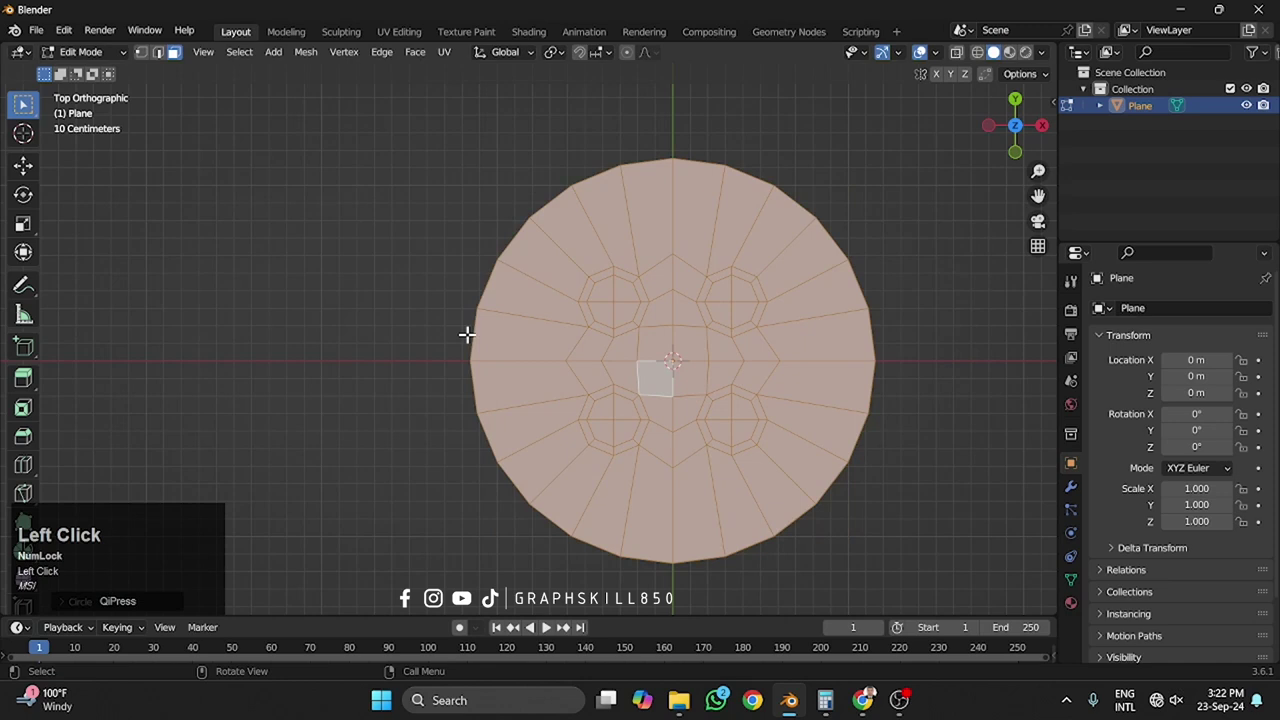
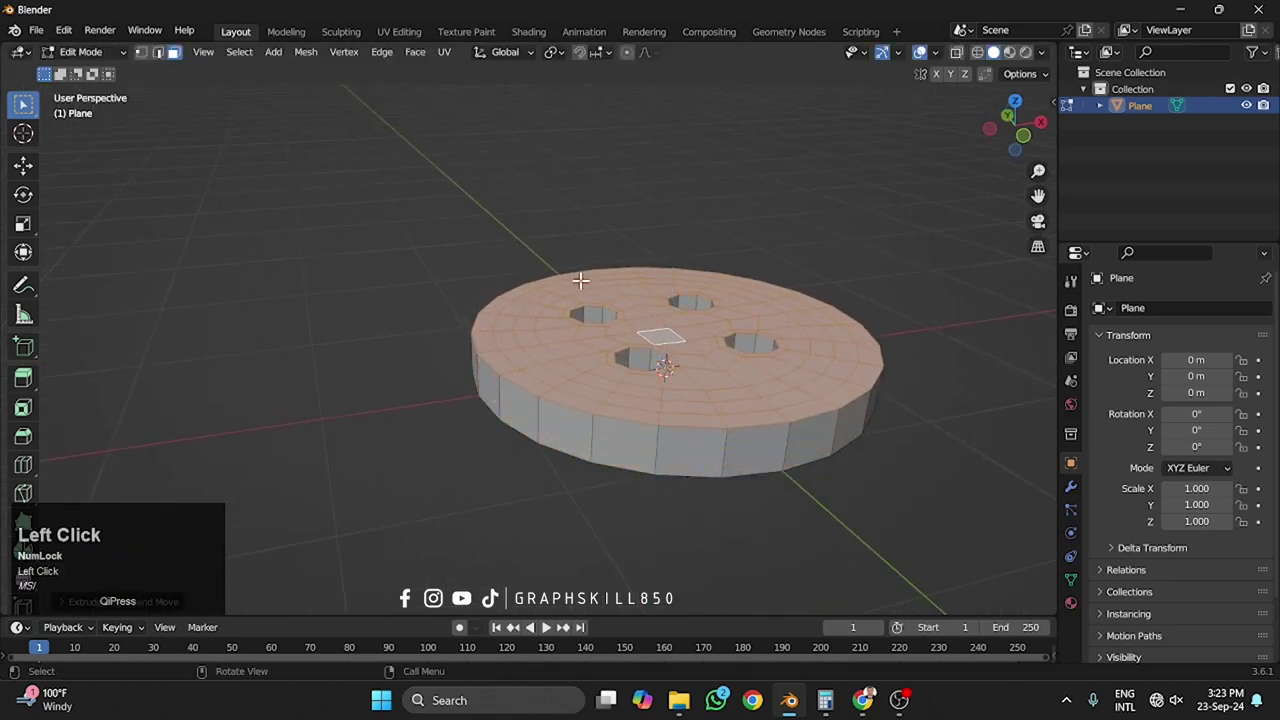
Step: Add a Subdivision Surface modifier and shade the button smooth
{"action": "left_click", "coordinate": [1073, 501]}
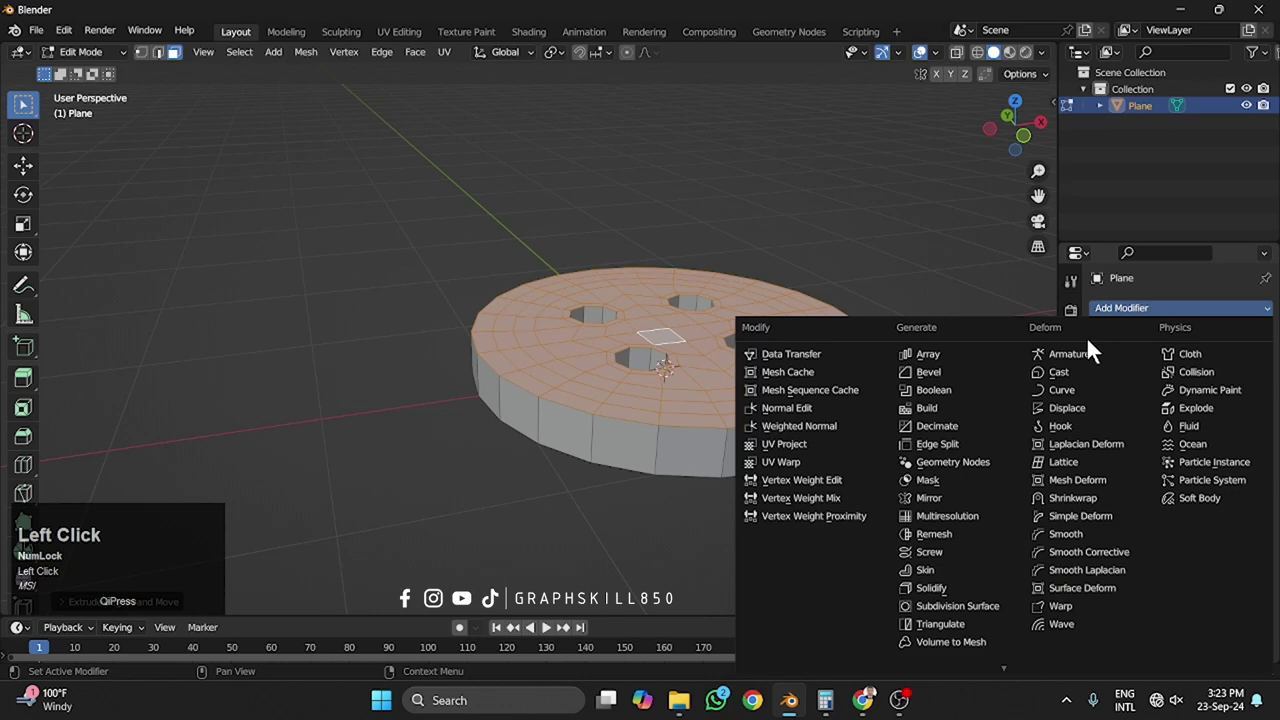
{"action": "right_click", "coordinate": [691, 372]}
{"action": "left_click", "coordinate": [619, 293]}
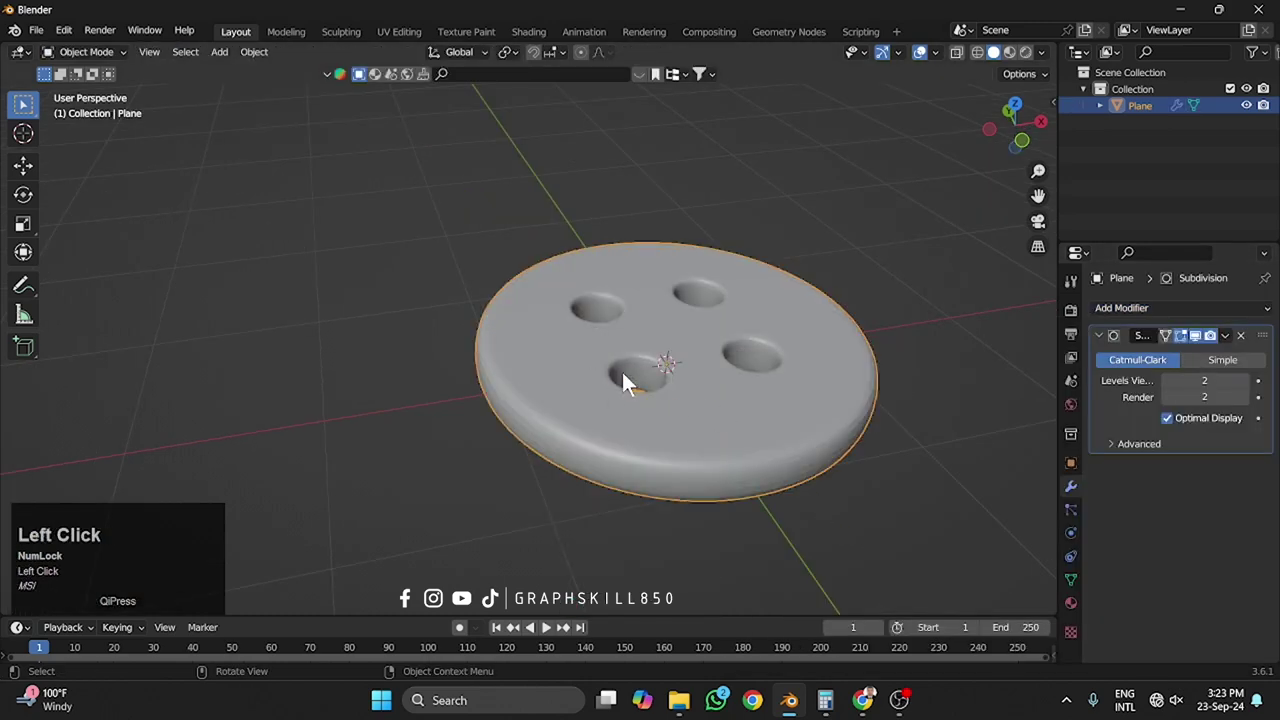
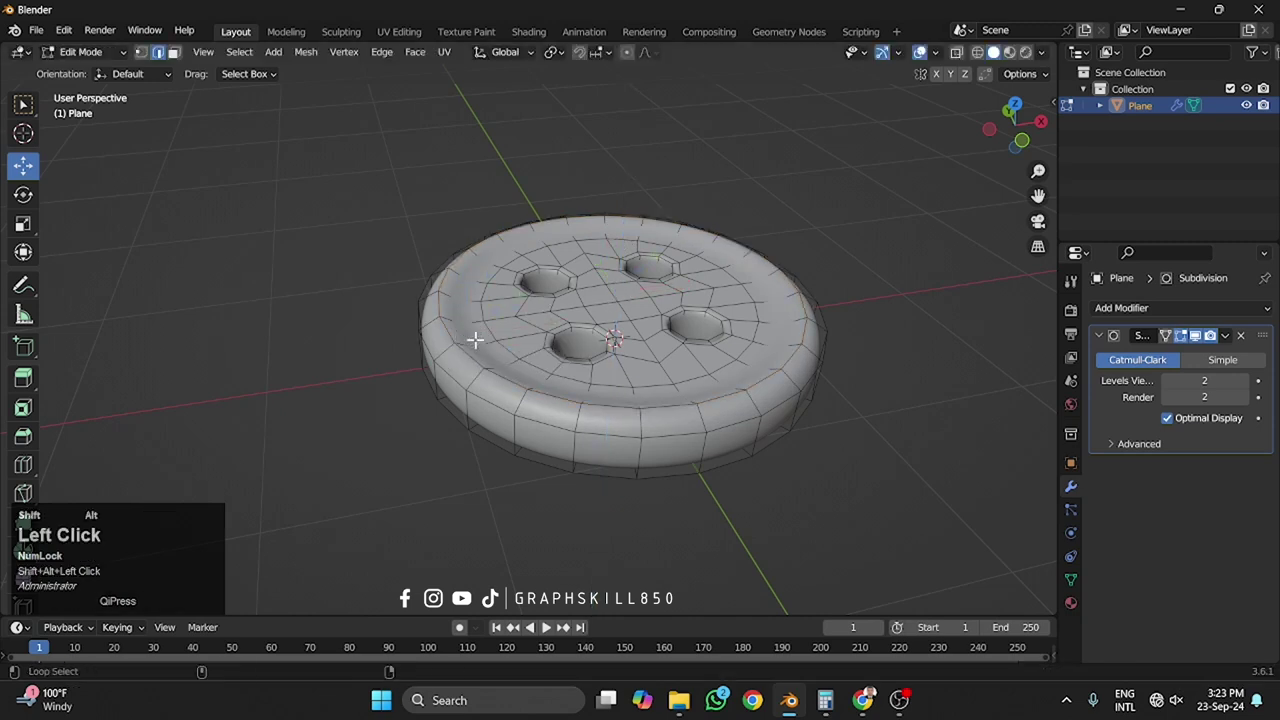
Step: Select the inner top vertices and lower them to dish the button's centre
{"action": "left_click_drag", "start_coordinate": [621, 254], "coordinate": [594, 316]}
{"action": "key", "text": "Tab"}
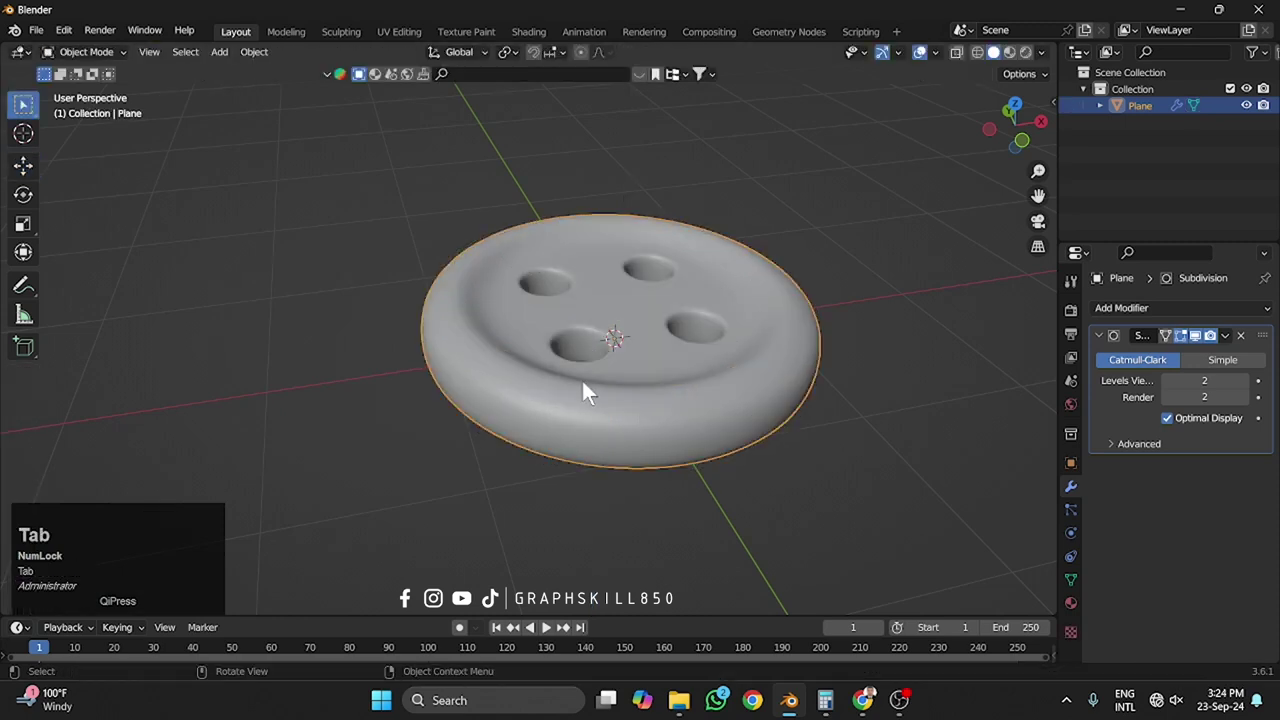
{"action": "middle_click", "coordinate": [616, 407]}
{"action": "key", "text": "Tab"}
{"action": "left_click", "coordinate": [621, 295]}
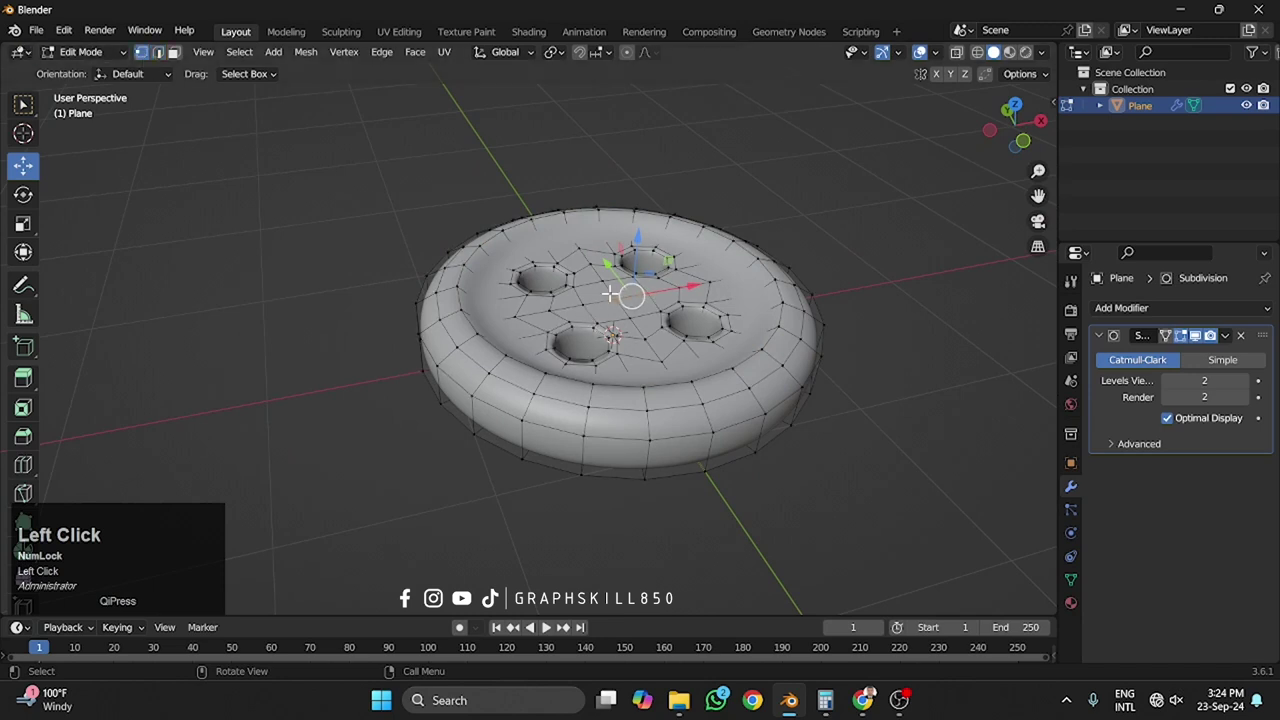
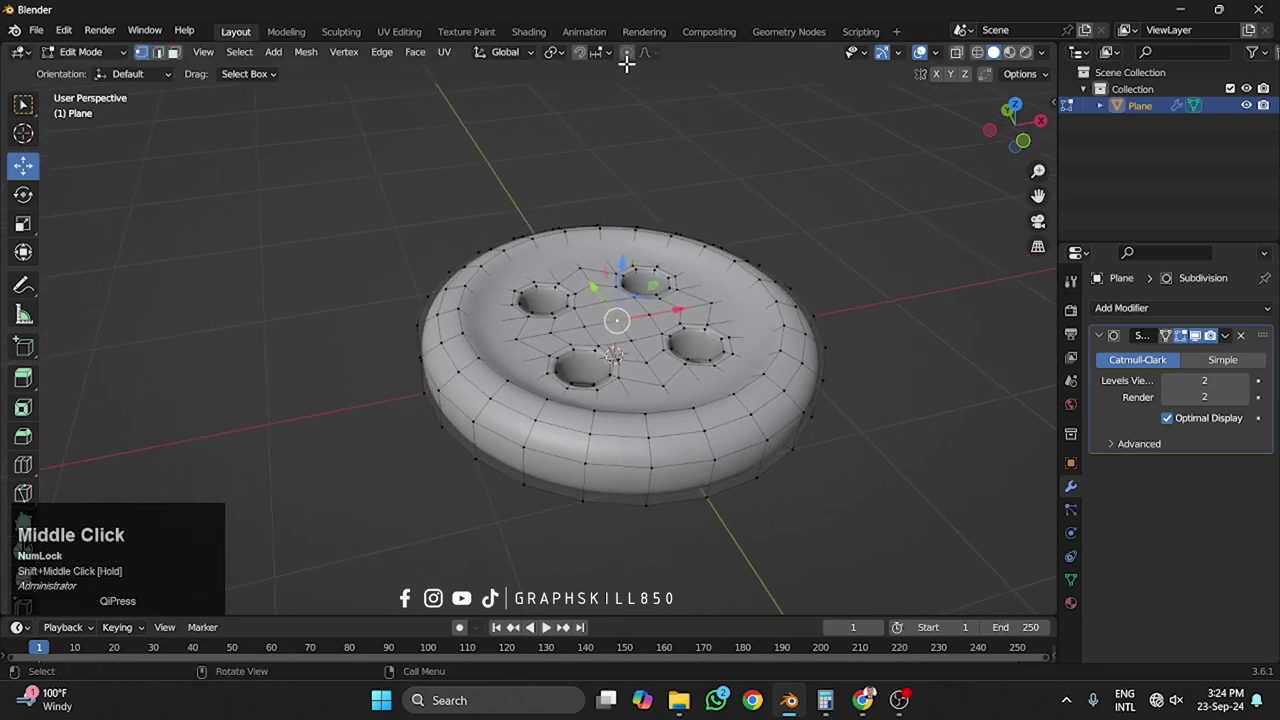
{"action": "left_click_drag", "start_coordinate": [635, 65], "coordinate": [613, 262]}
Step: Return to Object Mode and orbit to check the raised rim from above
{"action": "key", "text": "Tab"}
{"action": "scroll", "scroll_direction": "down", "scroll_amount": 3}
{"action": "left_click_drag", "start_coordinate": [382, 403], "coordinate": [517, 478]}
{"action": "middle_click", "coordinate": [517, 478]}
{"action": "scroll", "scroll_direction": "up", "scroll_amount": 3}
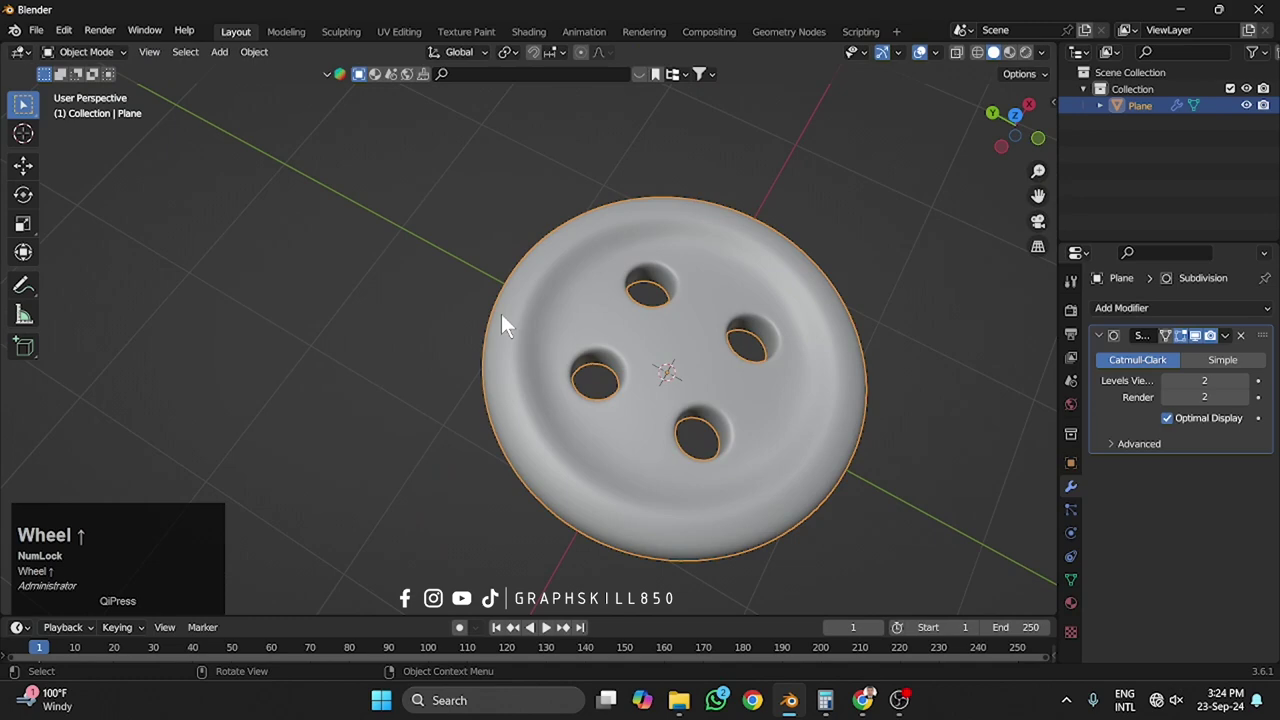
Step: Apply the Subdivision modifier and orbit to inspect the finished button from several angles
{"action": "left_click_drag", "start_coordinate": [475, 430], "coordinate": [620, 444]}
{"action": "scroll", "scroll_direction": "up", "scroll_amount": 3}
{"action": "middle_click", "coordinate": [574, 494]}
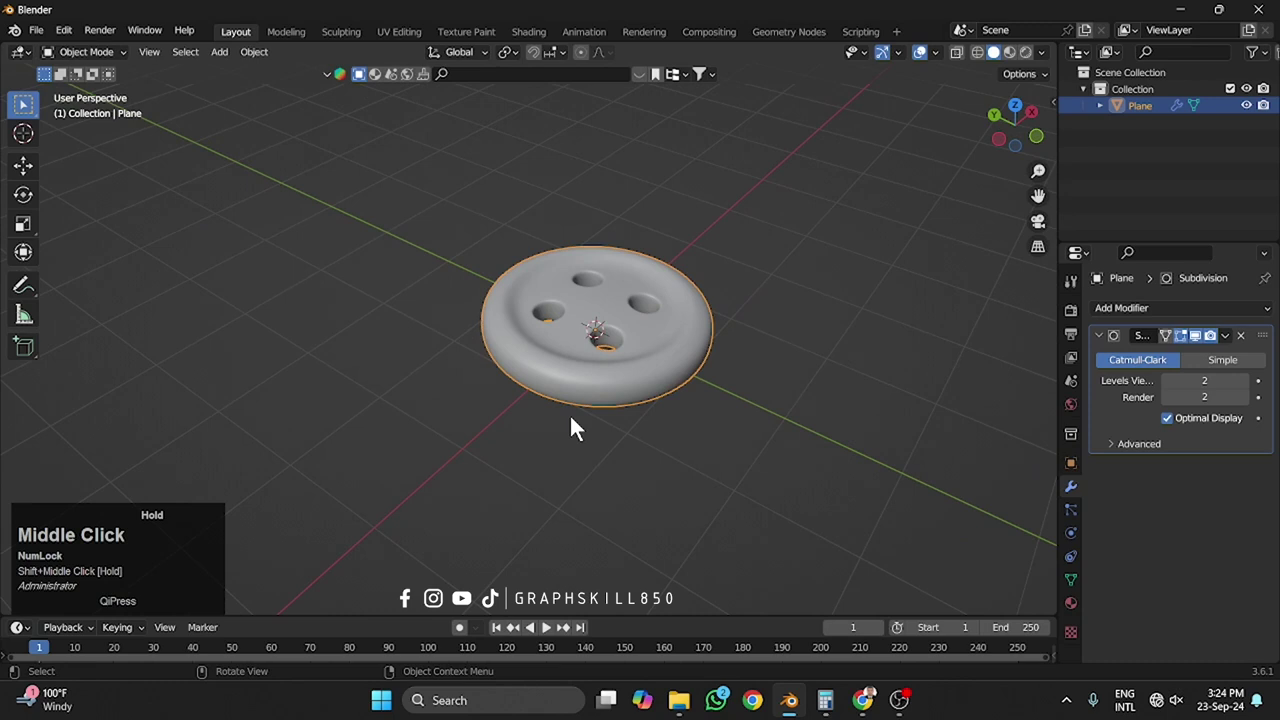
{"action": "left_click_drag", "start_coordinate": [1242, 341], "coordinate": [554, 393]}
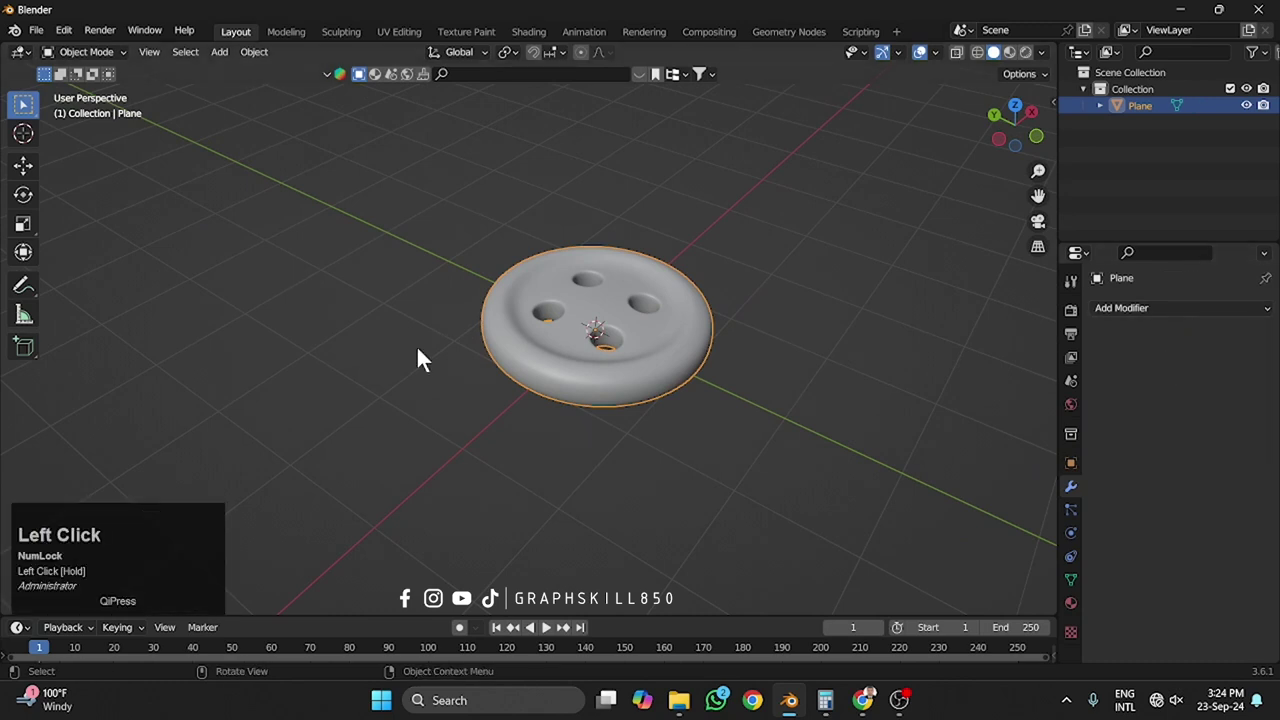
{"action": "scroll", "scroll_direction": "up", "scroll_amount": 3}
{"action": "left_click_drag", "start_coordinate": [370, 458], "coordinate": [496, 324]}
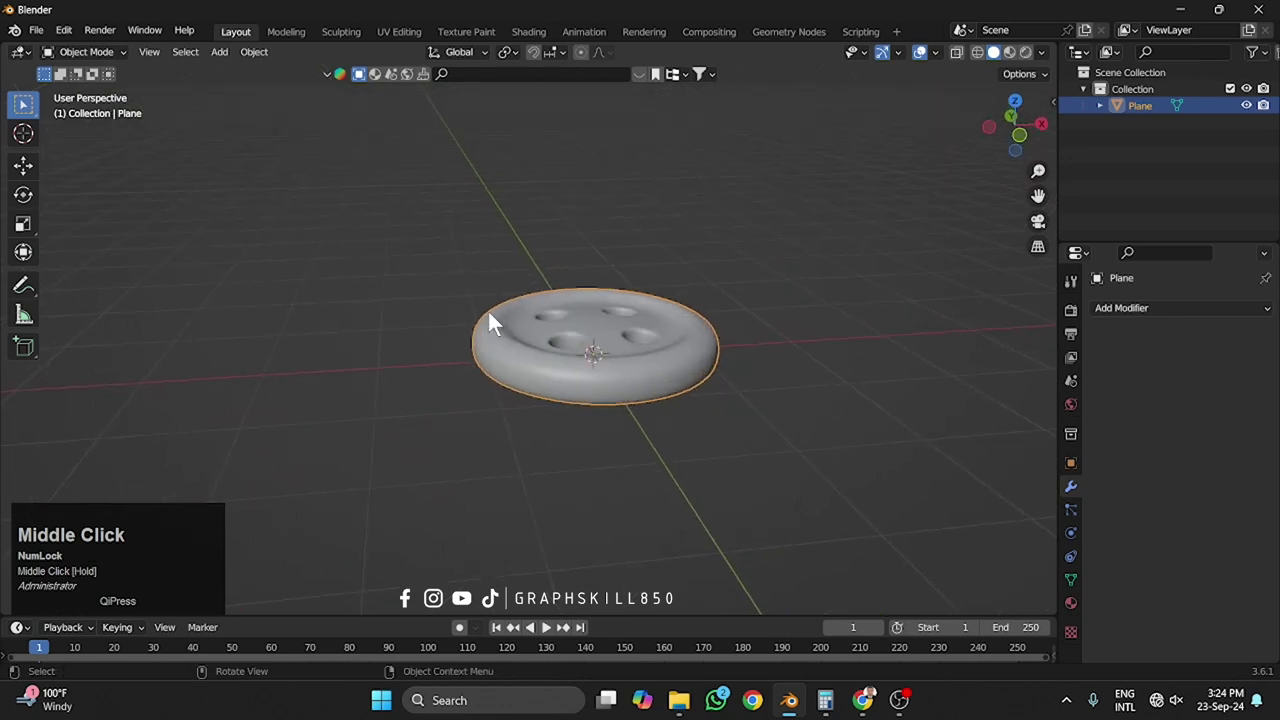